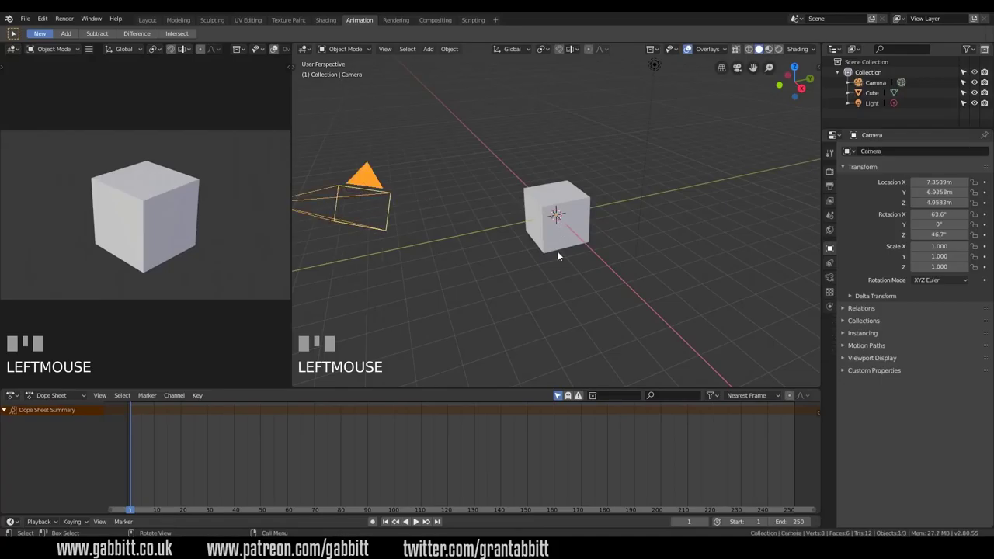
# Step: Zoom the viewport in and out around the default cube scene
pyautogui.moveTo(474, 250); pyautogui.dragTo(566, 209)
pyautogui.scroll(3)
pyautogui.scroll(-3)
pyautogui.scroll(3)
pyautogui.scroll(-3)
pyautogui.scroll(3)
pyautogui.scroll(-3)
pyautogui.scroll(3)
pyautogui.scroll(-3)
pyautogui.scroll(3)
# Step: Select the cube, start a move and cancel it so it stays at the origin, then orbit the view
pyautogui.click(566, 209)
pyautogui.click(568, 241)
pyautogui.press('g')
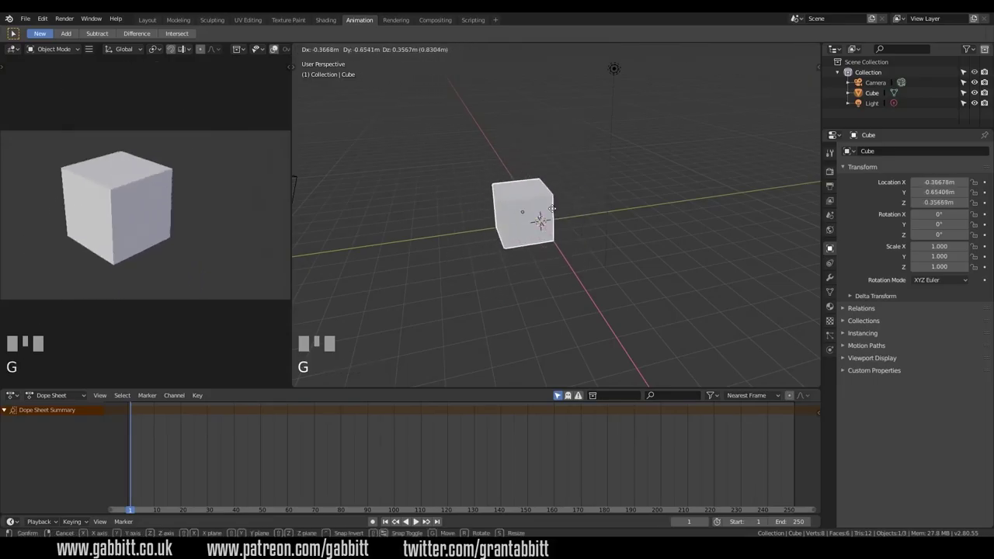
pyautogui.rightClick(473, 251)
pyautogui.scroll(-3)
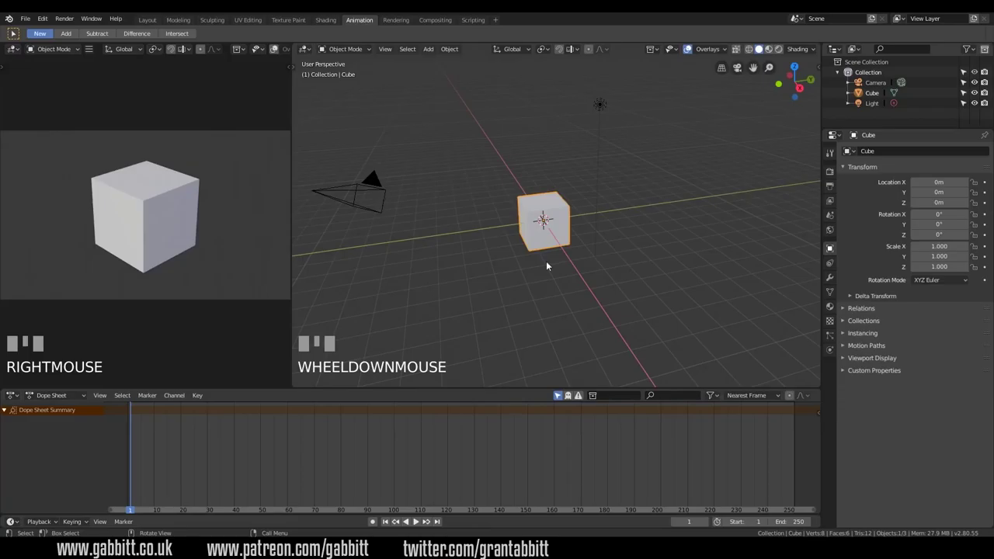
pyautogui.moveTo(536, 240); pyautogui.dragTo(872, 108)
pyautogui.click(872, 108)
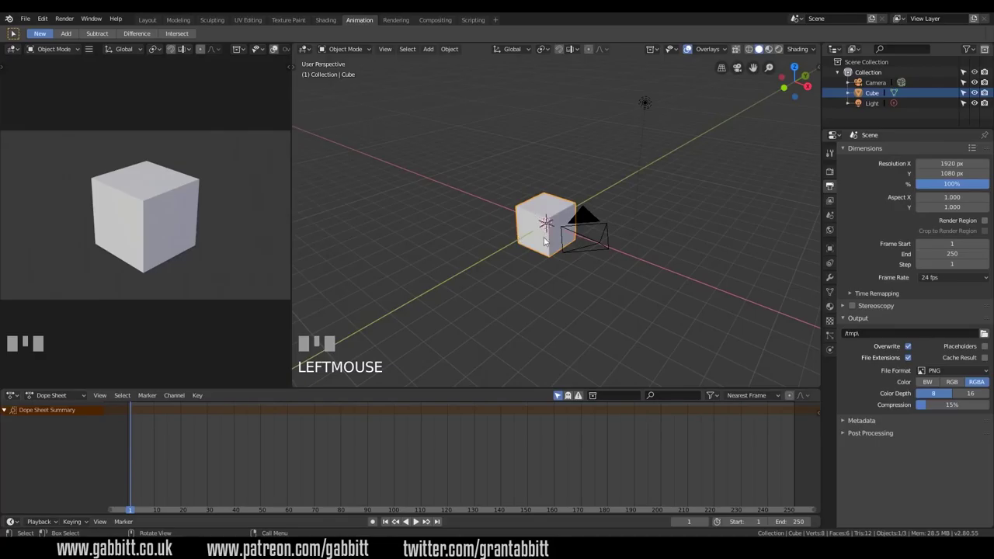
# Step: Move the cube about 15 m along the X axis and confirm its new position at frame 1
pyautogui.press('g')
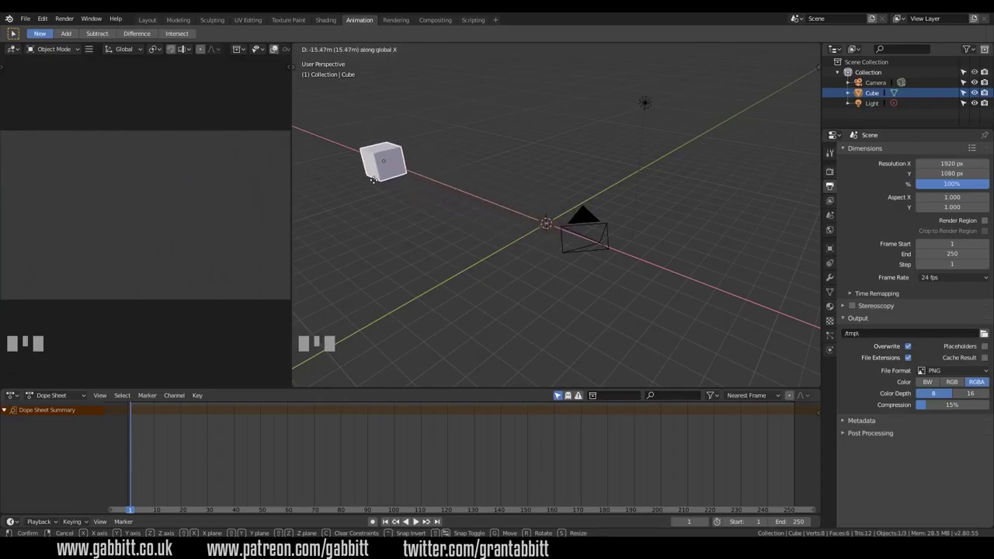
pyautogui.click(390, 188)
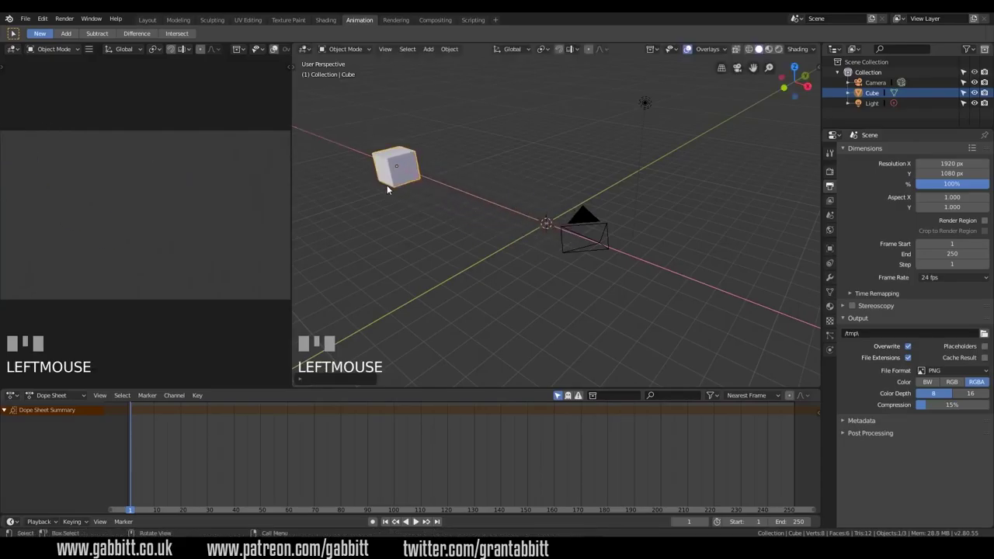
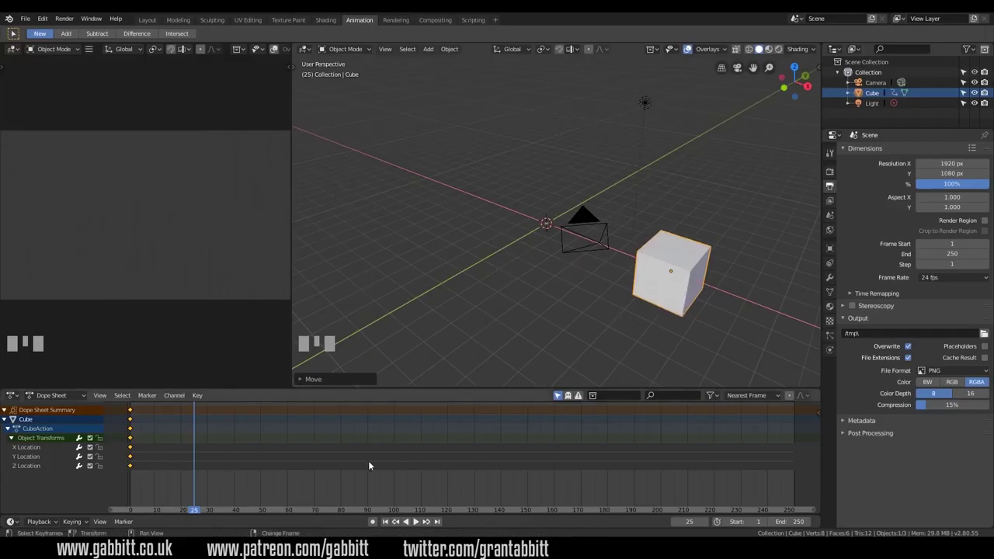
# Step: Move the cube back toward the origin and keyframe its location at frame 25
pyautogui.press('g')
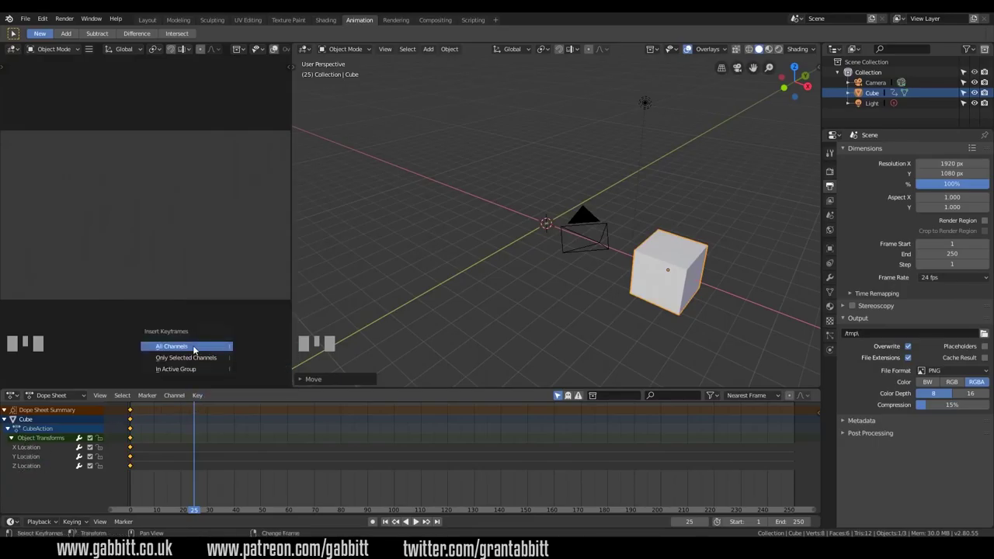
pyautogui.moveTo(192, 349); pyautogui.dragTo(38, 452)
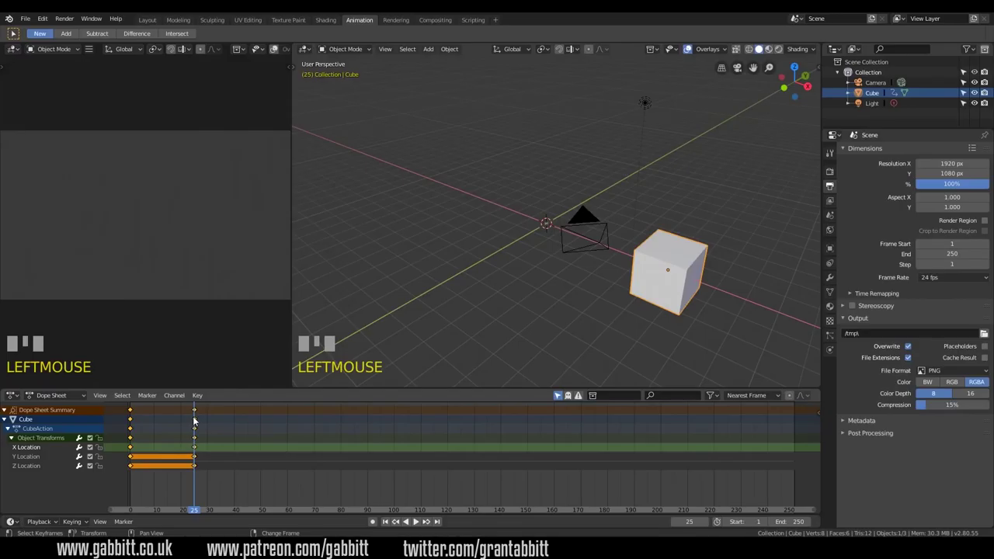
# Step: Scrub to frame 18 to preview the motion, then add a Mesh Plane as a ground
pyautogui.moveTo(196, 418); pyautogui.dragTo(408, 114)
pyautogui.press('shift+a')
pyautogui.moveTo(409, 115); pyautogui.dragTo(616, 222)
# Step: Scale the plane up roughly ten times into a floor and raise the cube above it on Z
pyautogui.press('s')
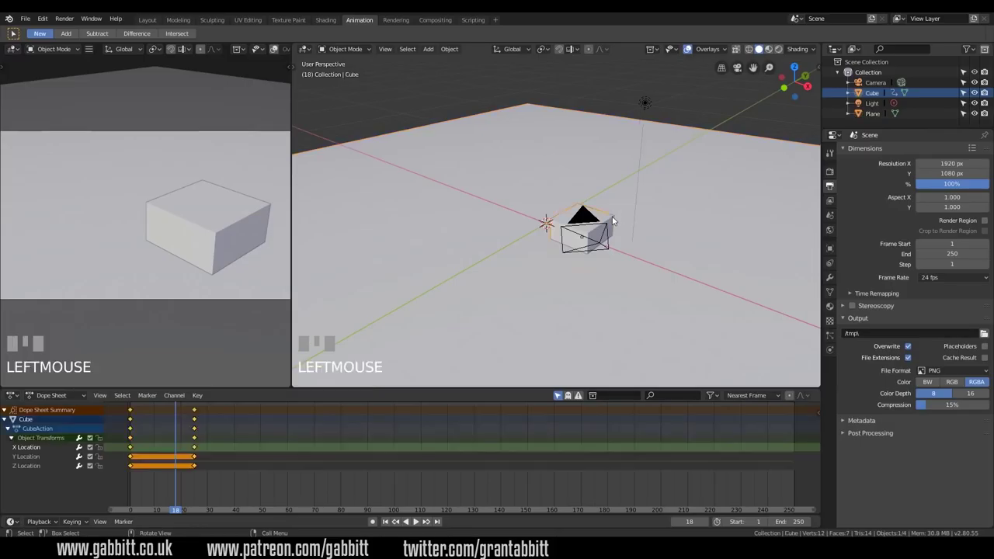
pyautogui.moveTo(603, 296); pyautogui.dragTo(606, 301)
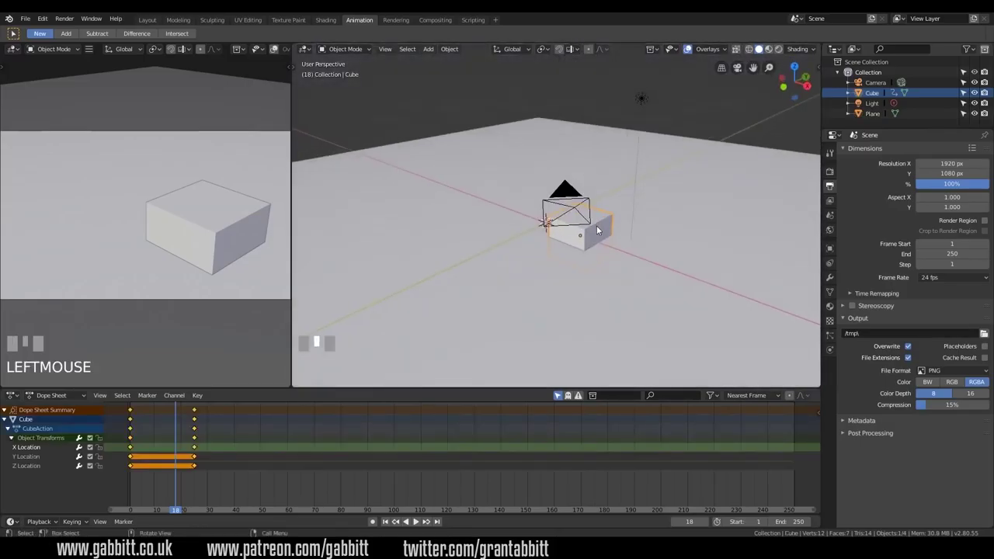
pyautogui.press('g')
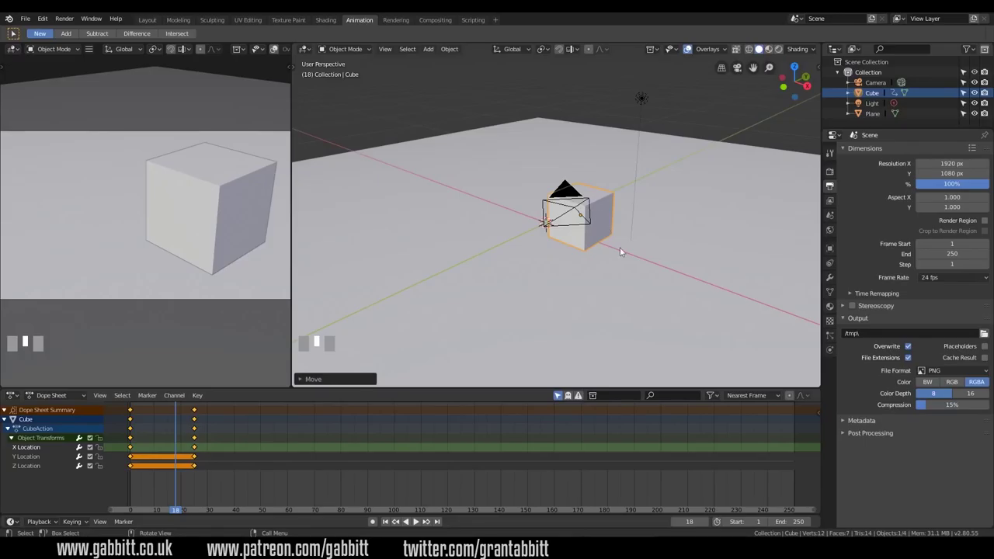
pyautogui.moveTo(612, 264); pyautogui.dragTo(136, 431)
# Step: Re-record the raised cube's location keyframes and jump back to frame 1
pyautogui.moveTo(136, 431); pyautogui.dragTo(132, 467)
pyautogui.press('g')
pyautogui.press('Return')
# Step: Select both Z Location keyframes at frames 1 and 25 in the Dope Sheet
pyautogui.moveTo(132, 467); pyautogui.dragTo(194, 465)
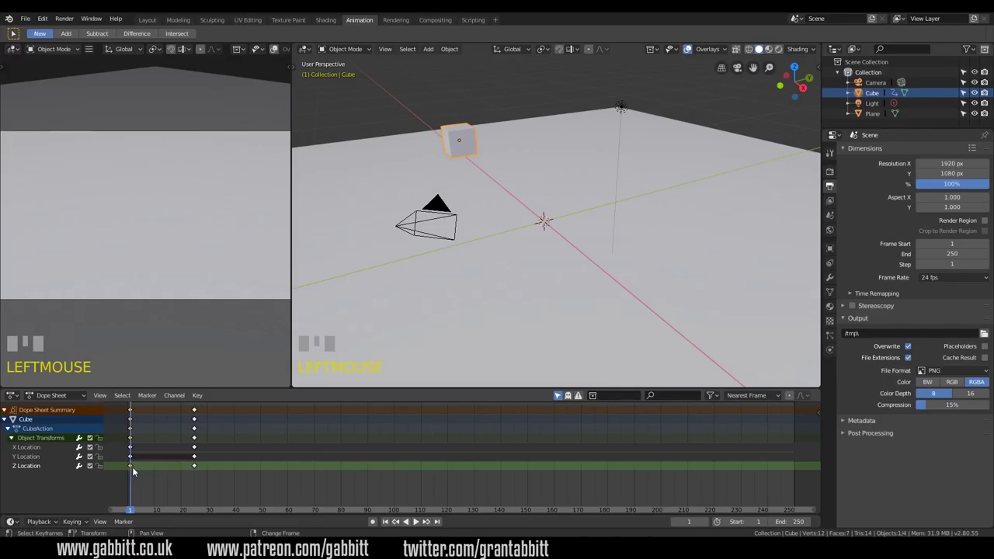
pyautogui.click(133, 469)
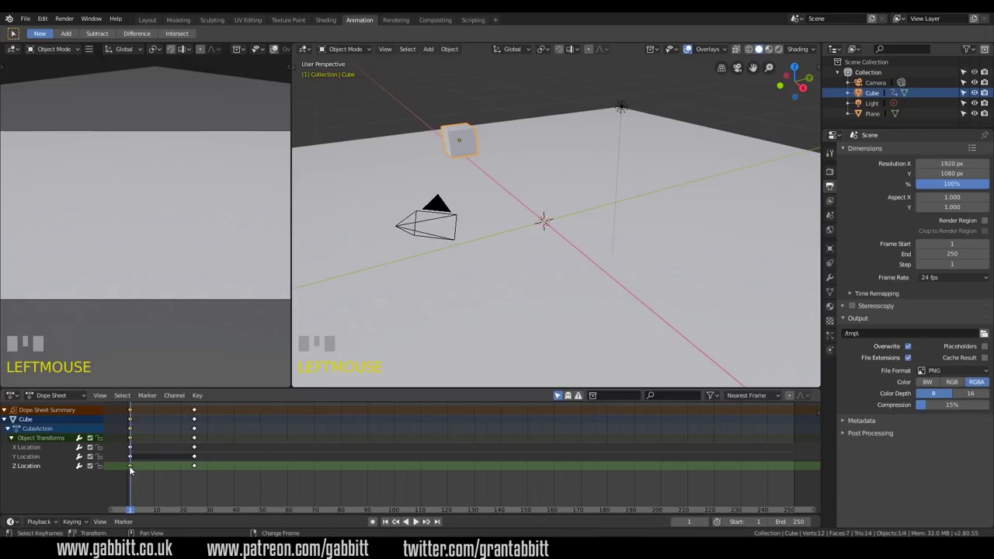
pyautogui.press('shift+d')
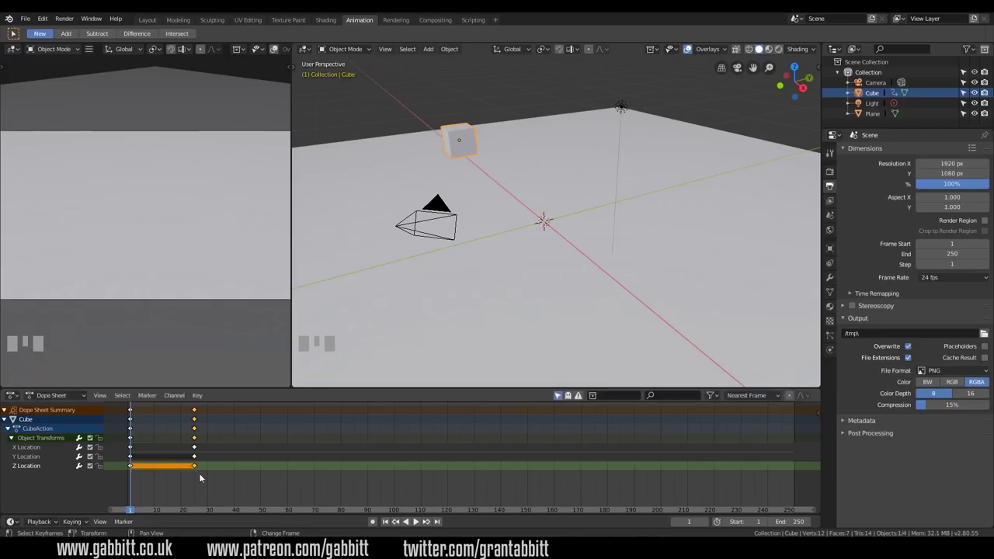
pyautogui.moveTo(161, 484); pyautogui.dragTo(133, 467)
# Step: Delete the cube's Z Location keyframes
pyautogui.click(133, 468)
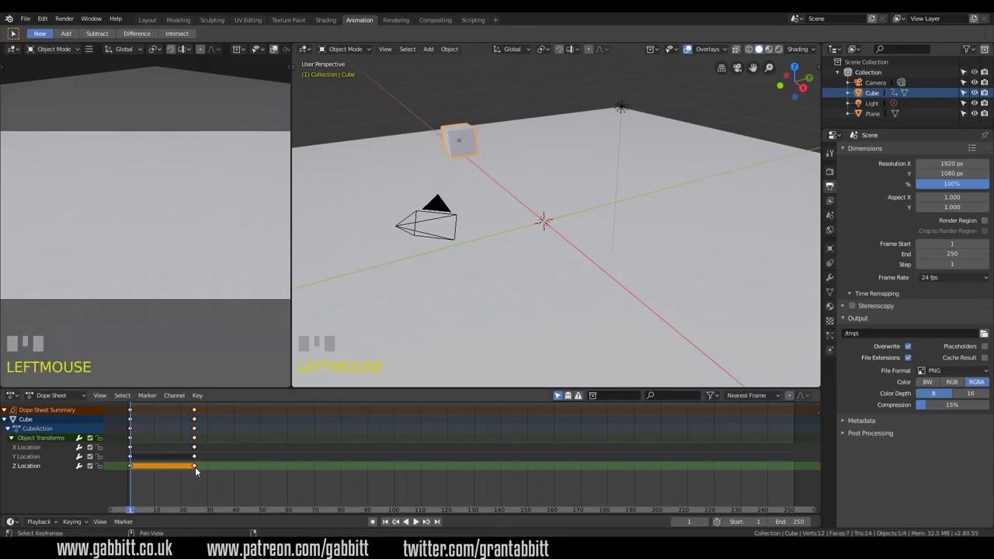
pyautogui.click(199, 469)
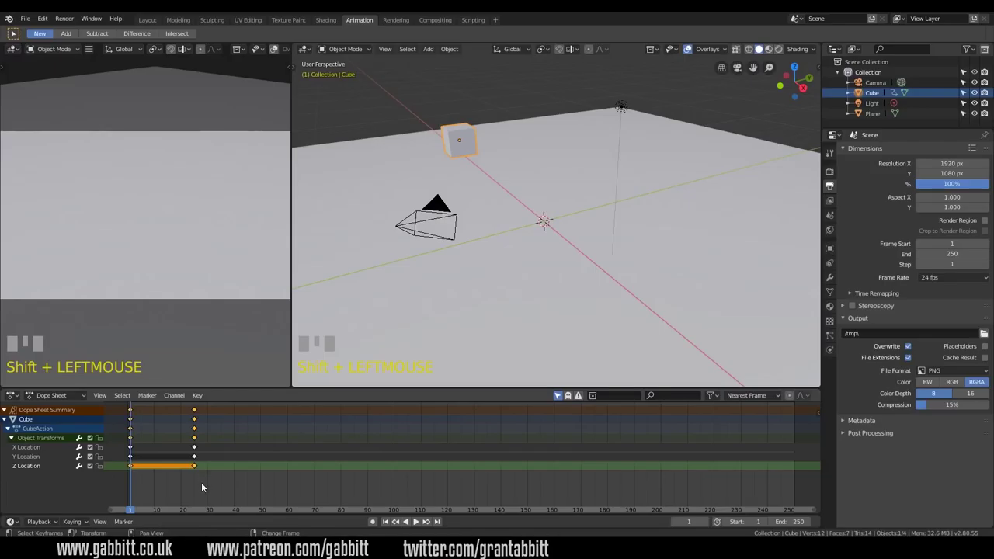
pyautogui.press('Delete')
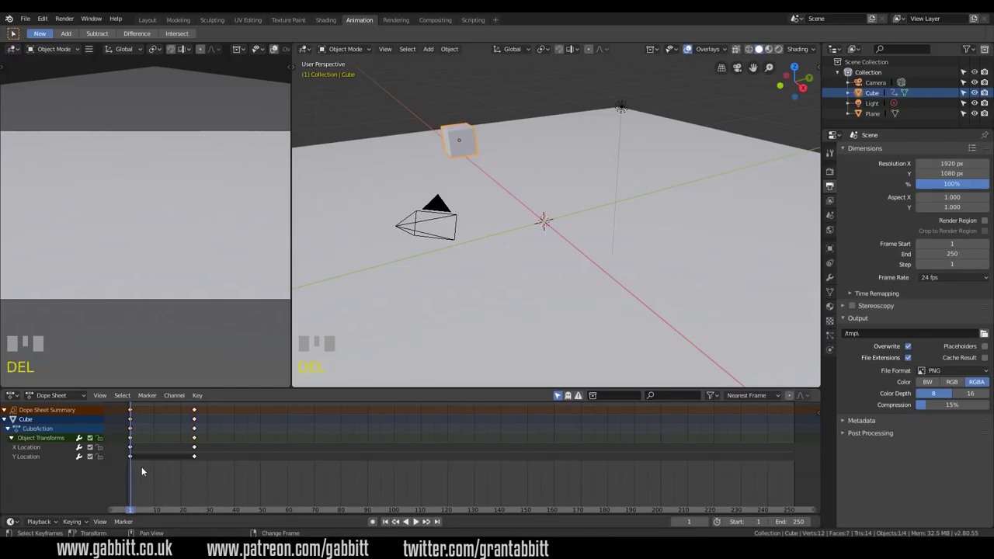
# Step: Select and delete the Y Location channel, leaving only X Location keyed
pyautogui.moveTo(132, 468); pyautogui.dragTo(133, 458)
pyautogui.moveTo(133, 459); pyautogui.dragTo(197, 460)
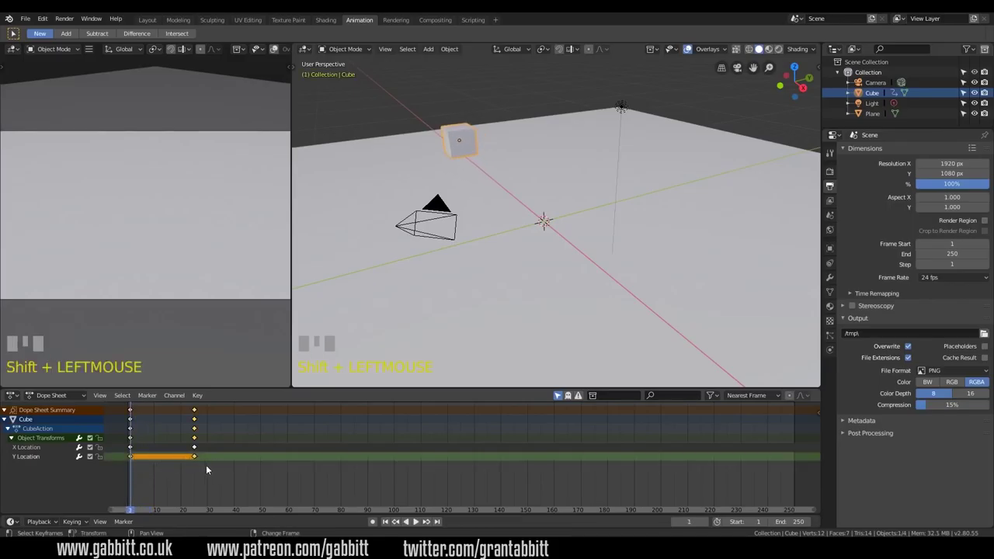
pyautogui.press('Delete')
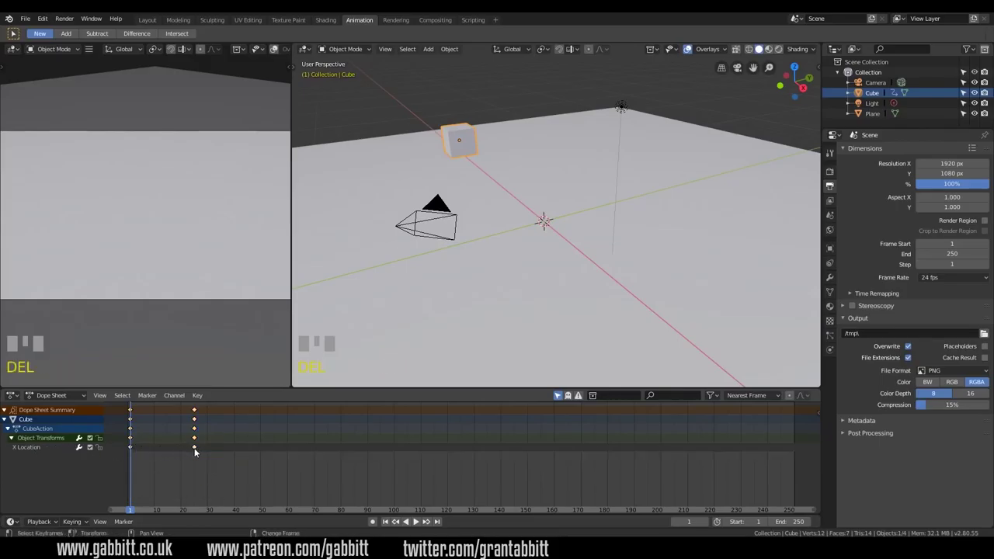
pyautogui.moveTo(137, 463); pyautogui.dragTo(135, 462)
pyautogui.press('space')
pyautogui.press('space')
pyautogui.moveTo(133, 463); pyautogui.dragTo(431, 245)
pyautogui.press('space')
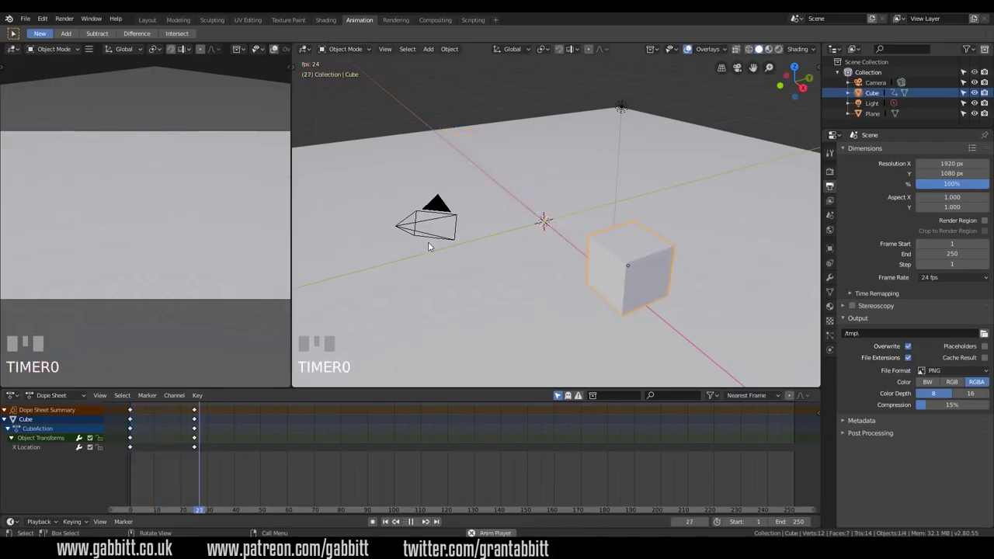
pyautogui.press('space')
pyautogui.press('space')
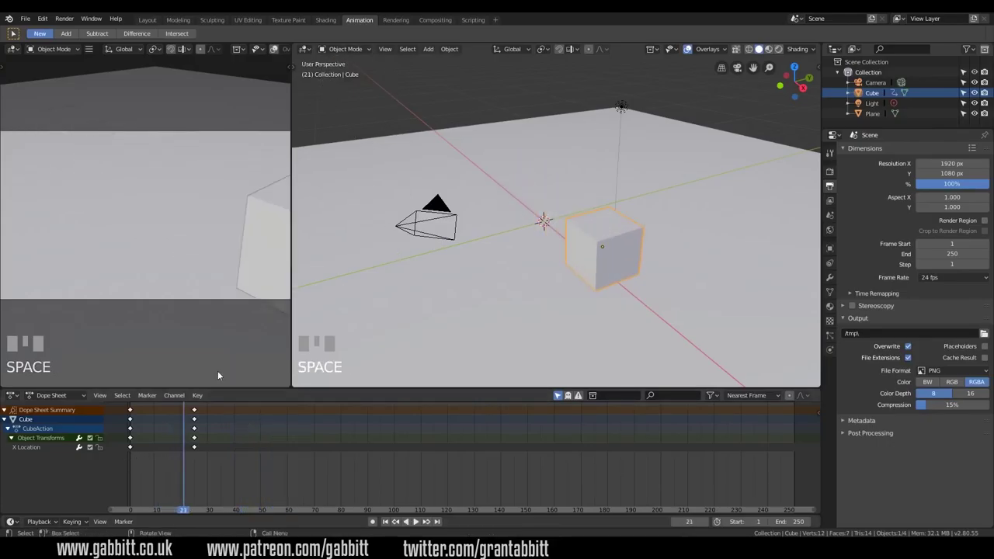
pyautogui.rightClick(377, 281)
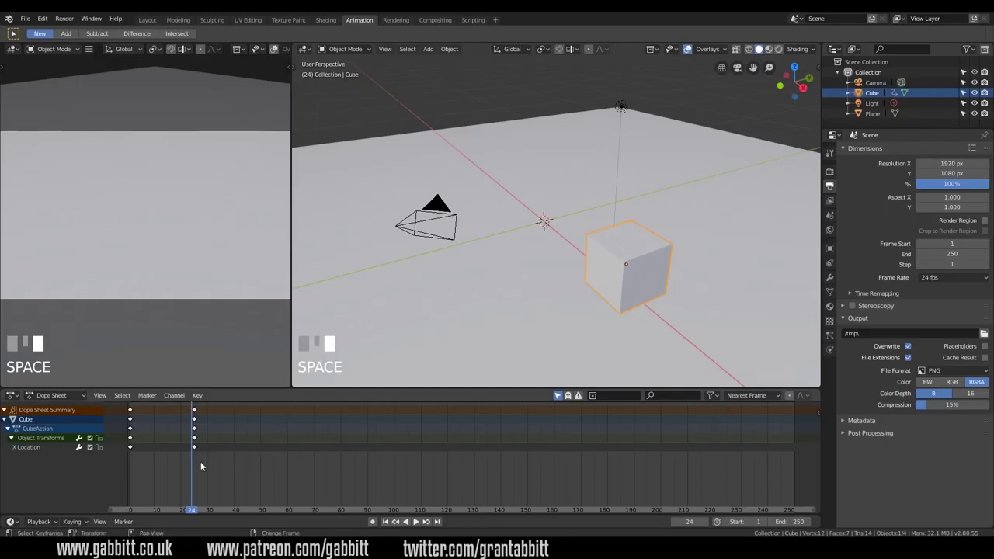
# Step: Switch on Auto Keying, return to frame 1 and start rotating the cube to key its transforms
pyautogui.rightClick(153, 460)
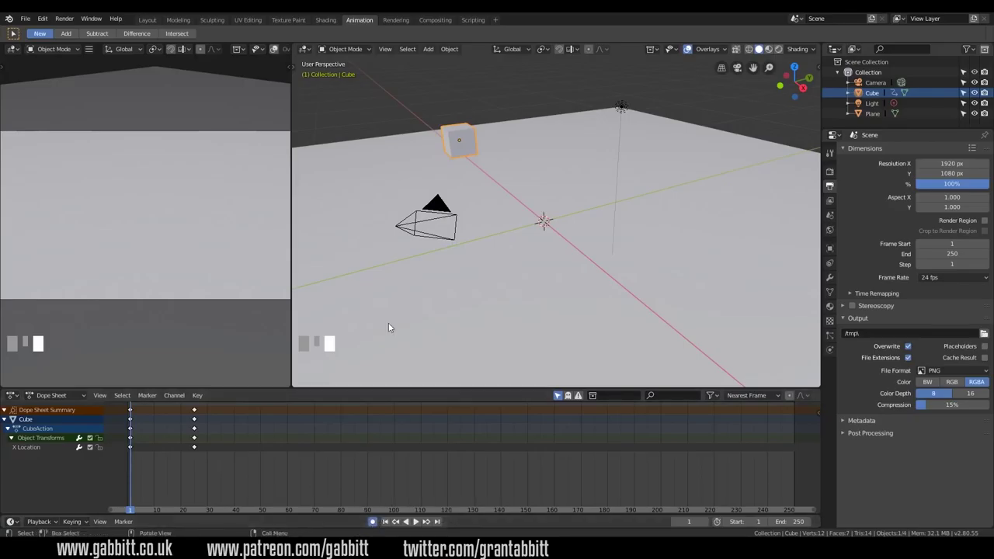
pyautogui.moveTo(433, 291); pyautogui.dragTo(472, 139)
pyautogui.press('r')
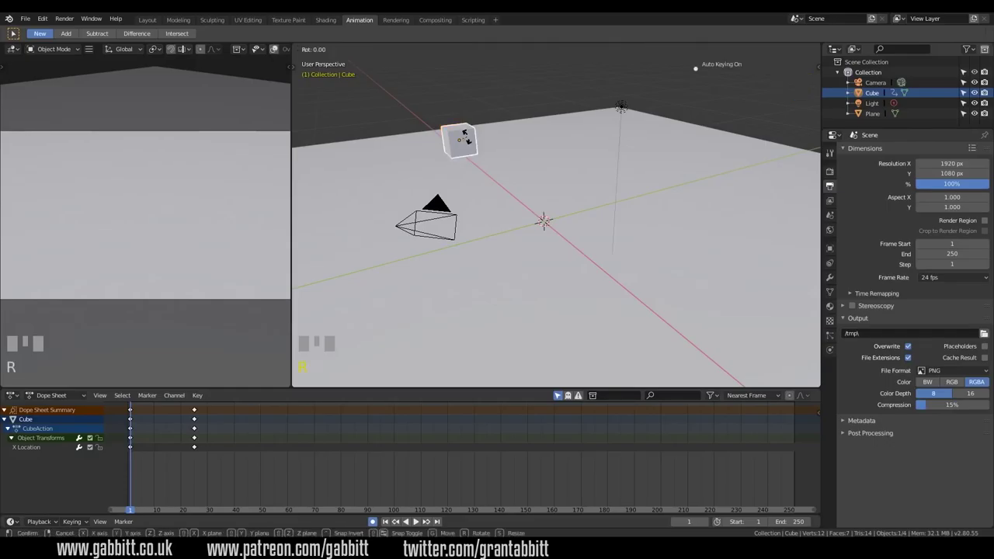
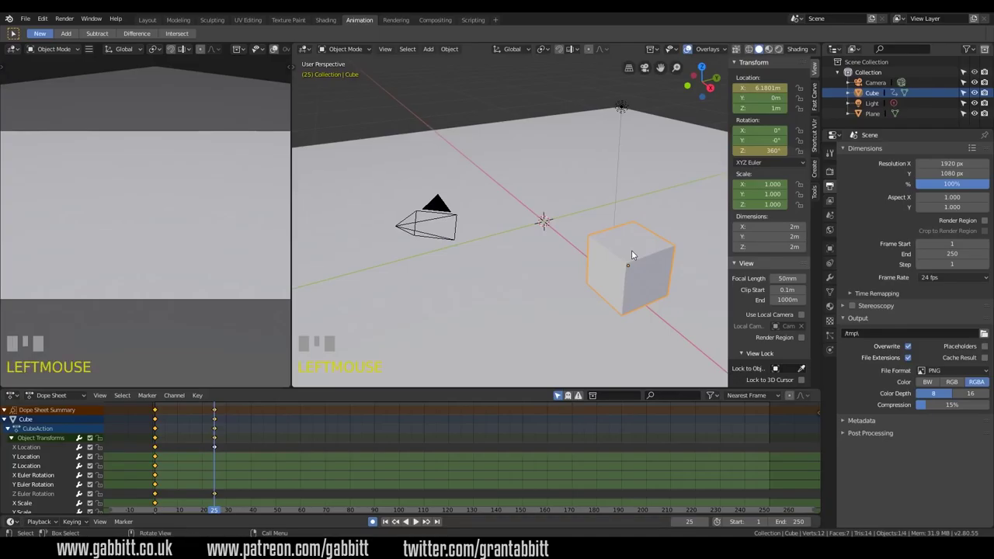
# Step: Rotate the cube 360° on Z at frame 25 and key location, rotation and scale there
pyautogui.press('r')
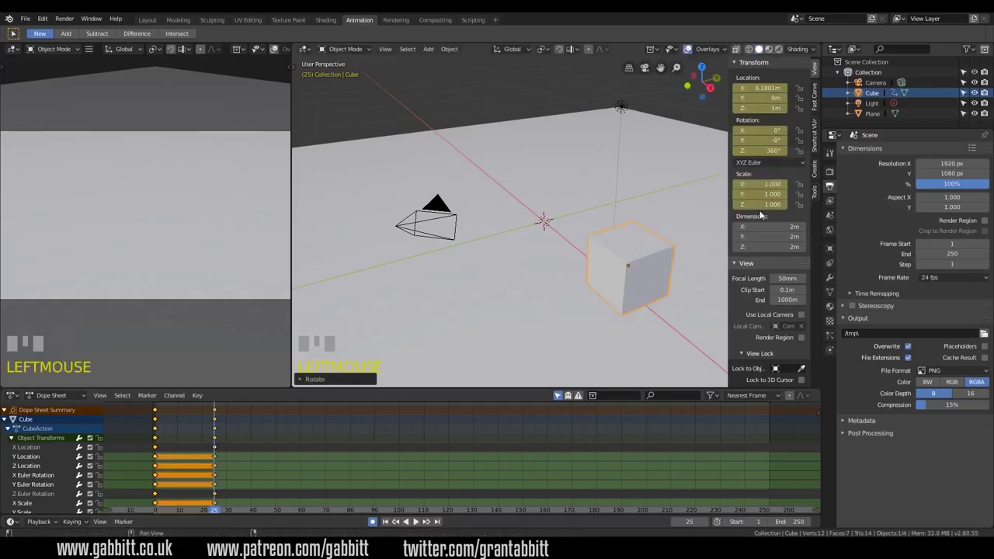
pyautogui.click(598, 463)
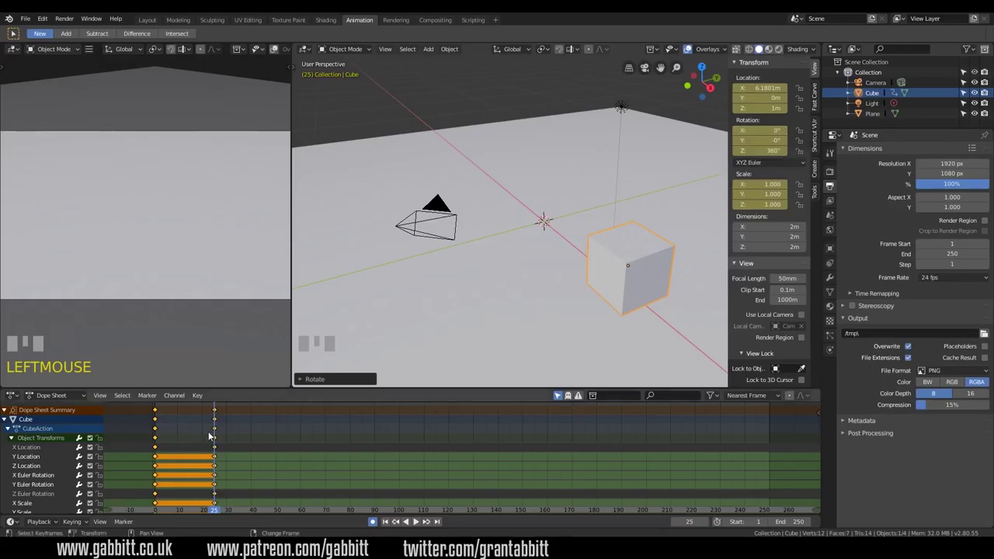
# Step: Set the animation End frame to 50 and move the playhead to frame 50
pyautogui.moveTo(167, 441); pyautogui.dragTo(292, 432)
pyautogui.moveTo(291, 431); pyautogui.dragTo(216, 444)
pyautogui.moveTo(217, 445); pyautogui.dragTo(534, 235)
# Step: Move the cube to about 0.47 m on X at frame 50 and start scaling it up to roughly 1.5
pyautogui.press('g')
pyautogui.press('g')
pyautogui.click(534, 235)
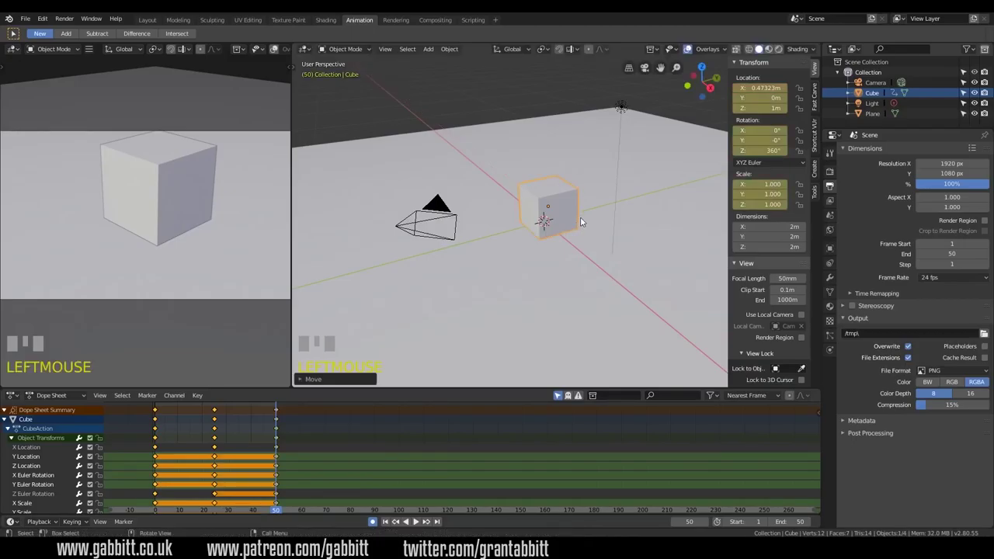
pyautogui.press('s')
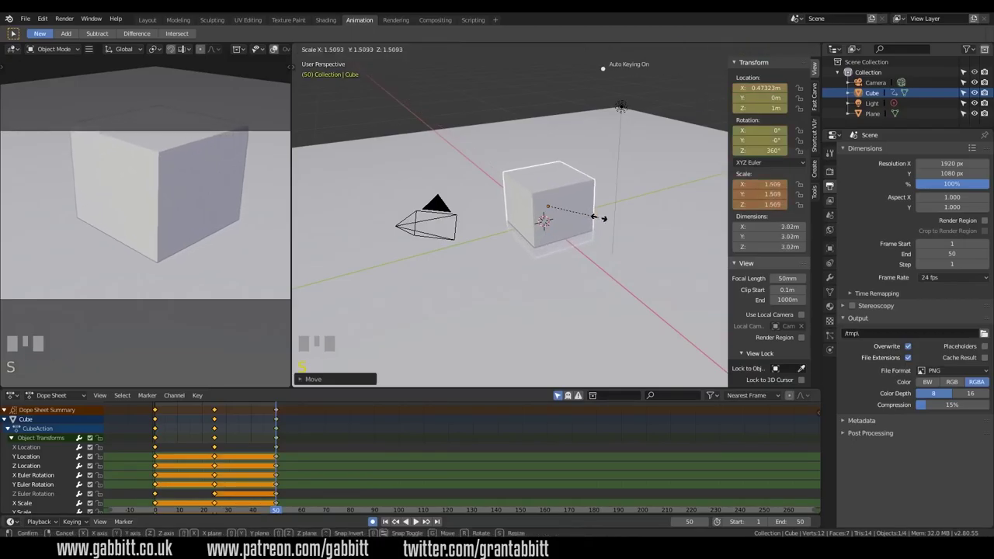
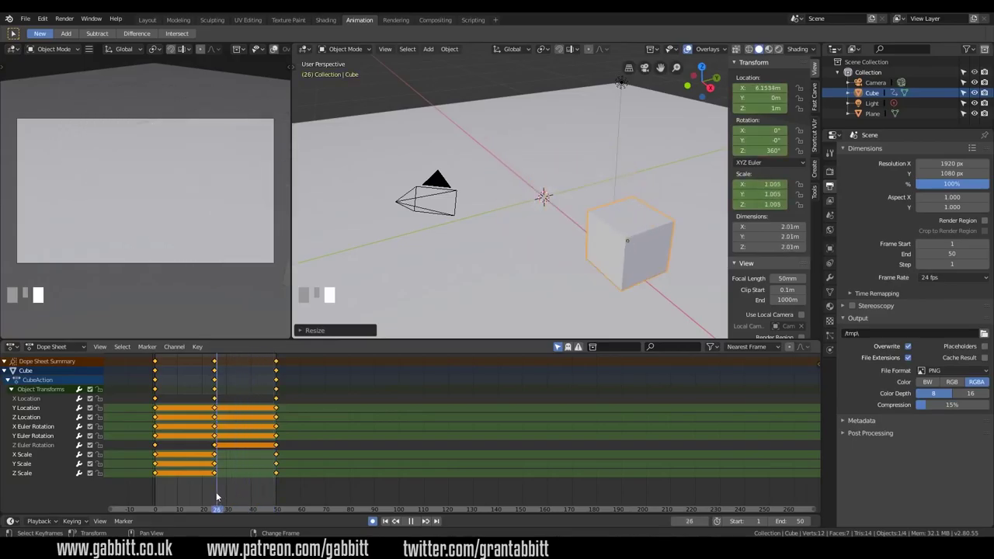
# Step: Undo once, select the cube's X/Y/Z Scale channels in the Dope Sheet and delete them
pyautogui.press('ctrl+z')
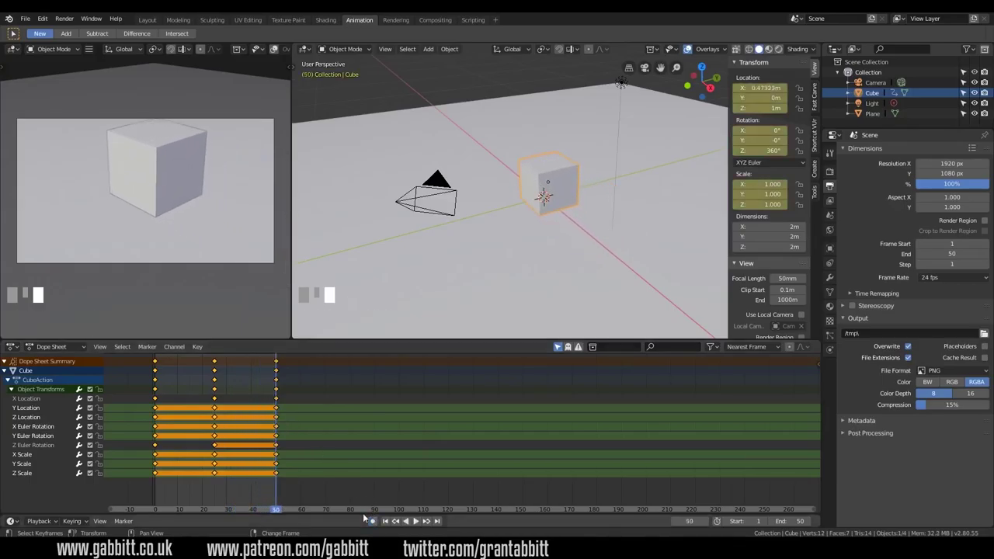
pyautogui.click(160, 460)
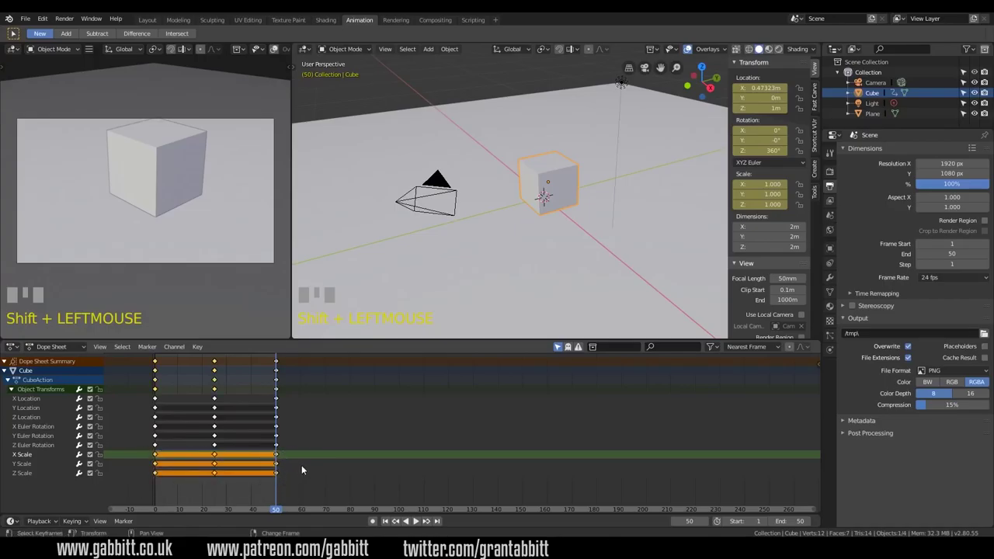
pyautogui.press('Delete')
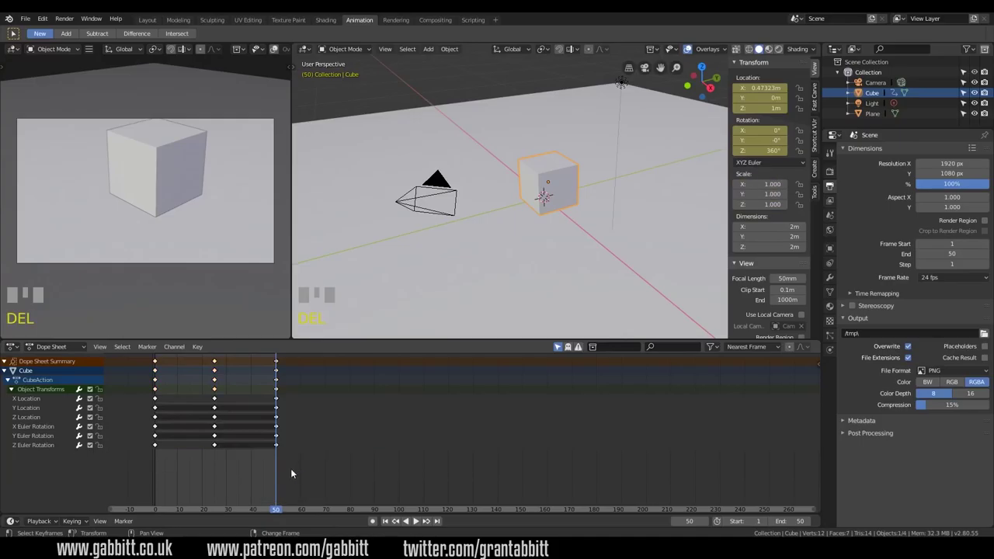
# Step: At frame 50 scale the cube up to about 2.65 and confirm the new size
pyautogui.moveTo(159, 464); pyautogui.dragTo(568, 196)
pyautogui.press('space')
pyautogui.press('space')
pyautogui.press('s')
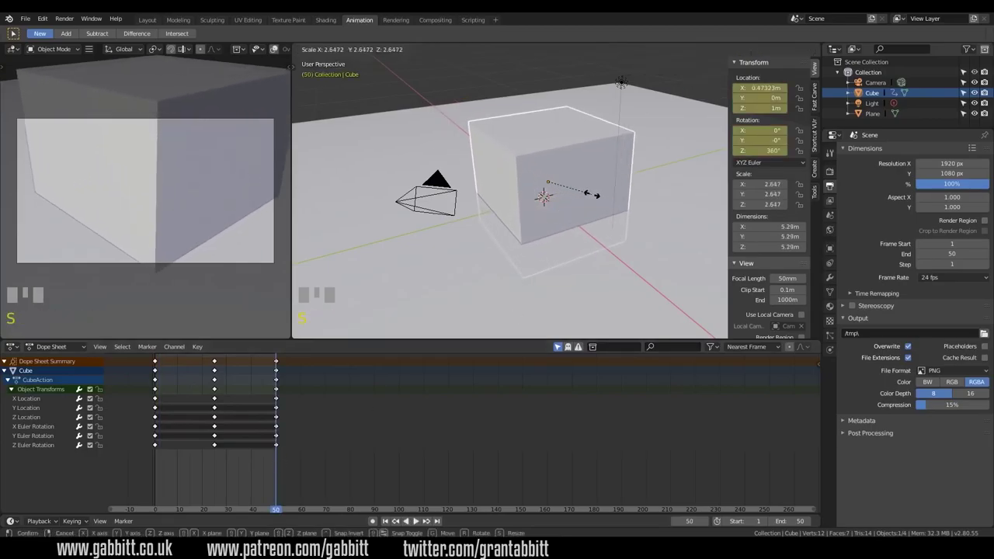
pyautogui.press('s')
pyautogui.click(585, 191)
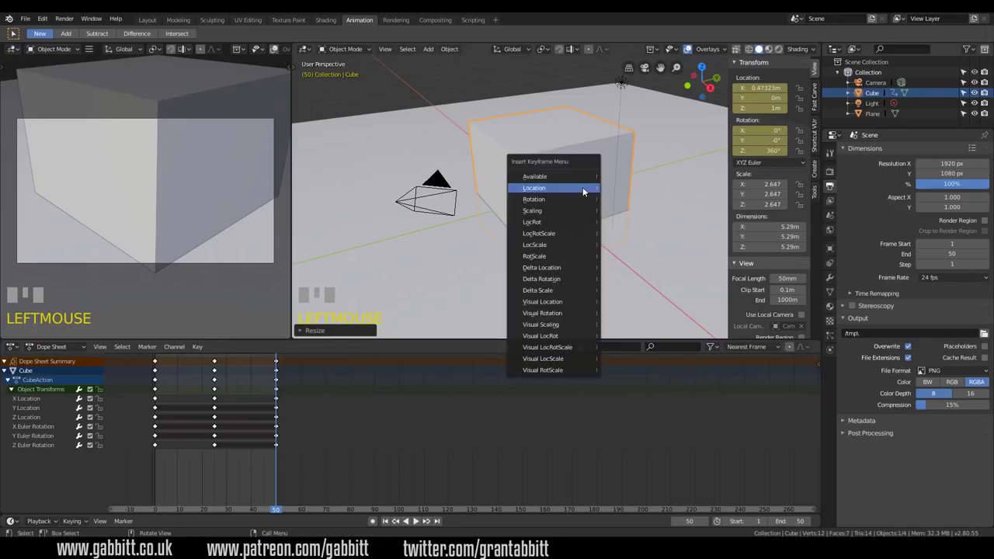
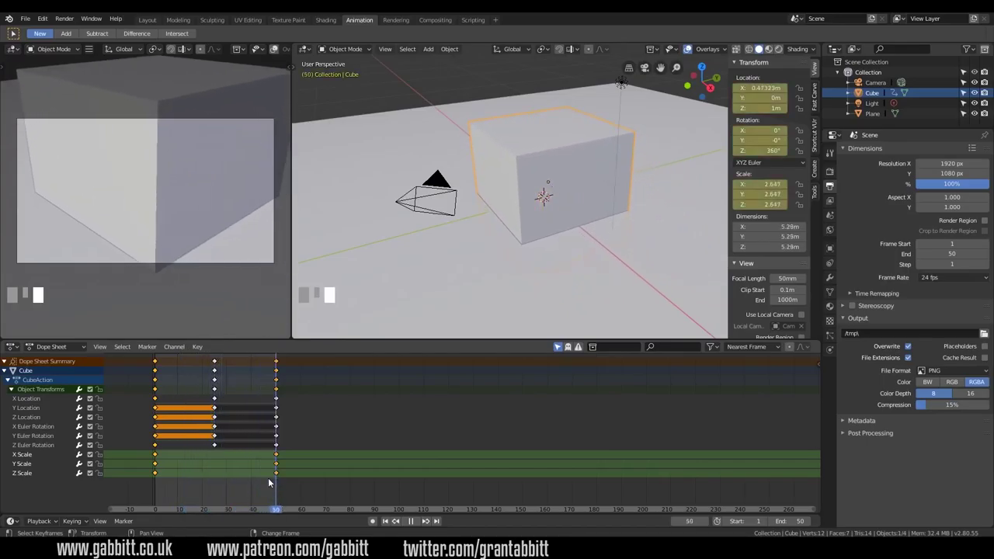
# Step: Duplicate the frame-1 scale keys to frame 25 so scale holds at 1.0, then rewind to frame 1
pyautogui.click(159, 458)
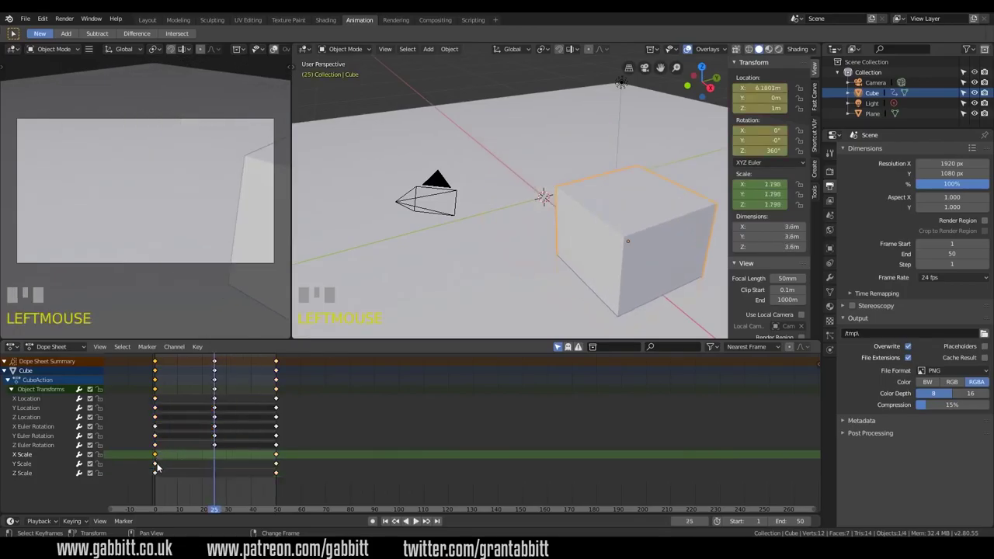
pyautogui.click(160, 467)
pyautogui.click(159, 478)
pyautogui.press('shift+d')
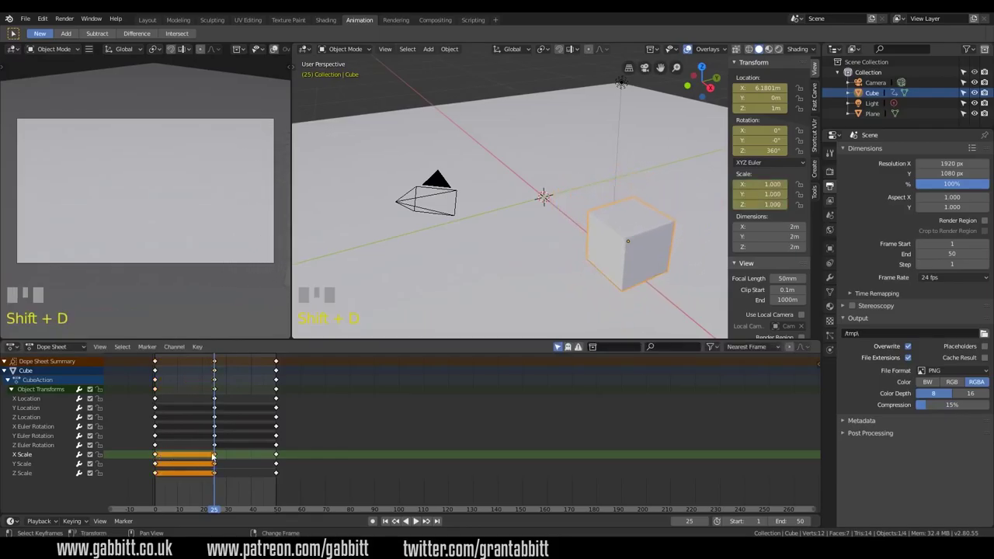
pyautogui.moveTo(160, 403); pyautogui.dragTo(178, 423)
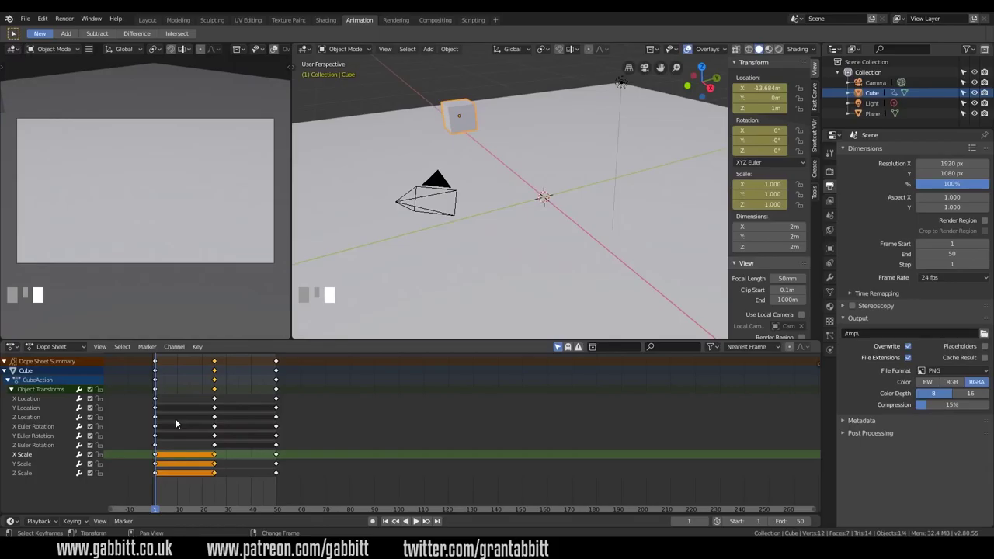
pyautogui.press('space')
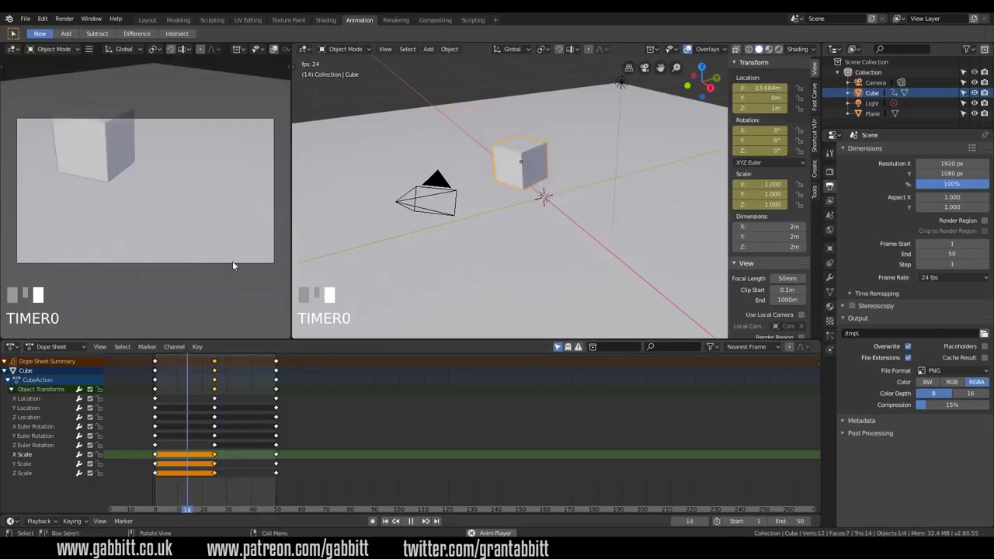
pyautogui.moveTo(150, 208); pyautogui.dragTo(274, 312)
pyautogui.scroll(-3)
pyautogui.scroll(-3)
pyautogui.click(274, 312)
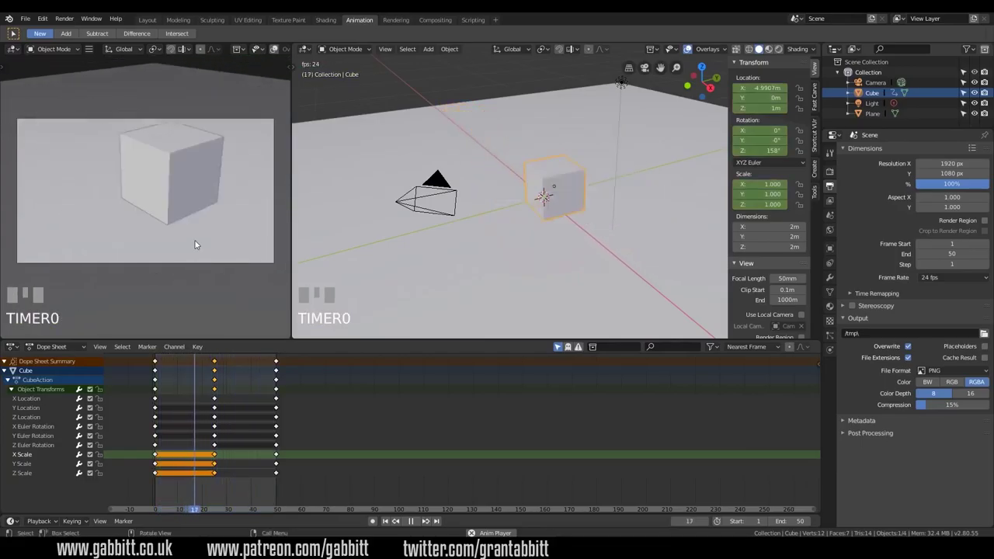
pyautogui.scroll(-3)
pyautogui.moveTo(201, 241); pyautogui.dragTo(222, 235)
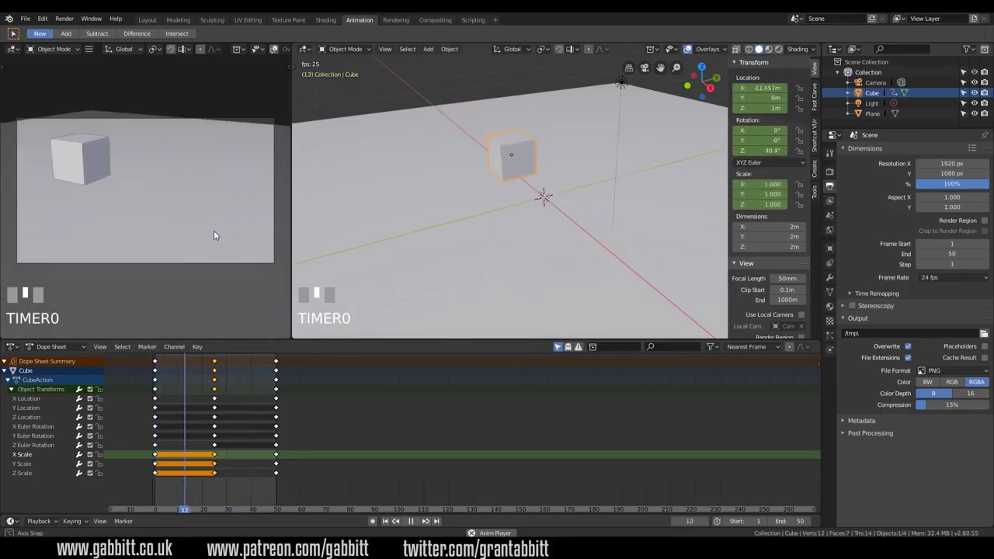
pyautogui.moveTo(189, 233); pyautogui.dragTo(214, 395)
pyautogui.press('space')
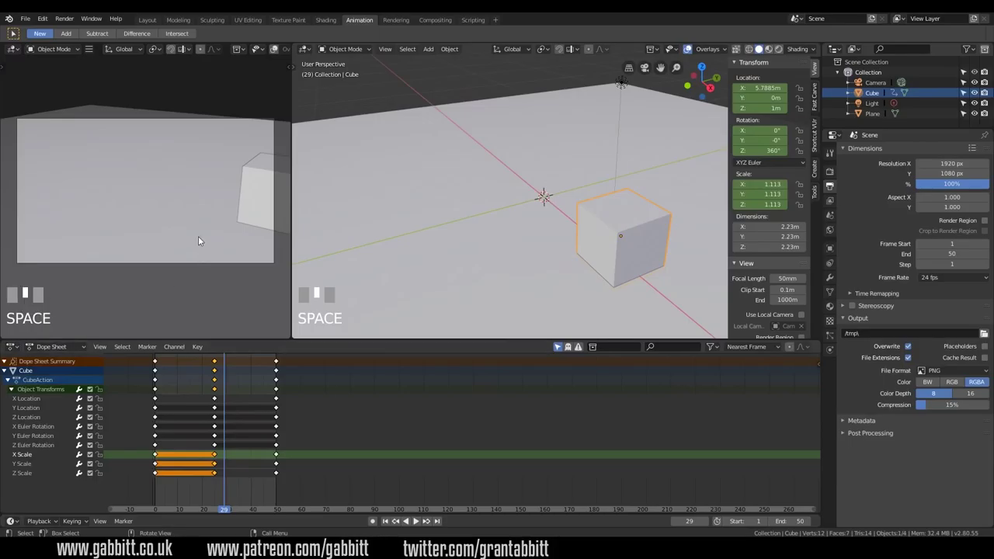
pyautogui.moveTo(210, 223); pyautogui.dragTo(205, 275)
# Step: Orbit the view down to floor level to frame the cube against the floor
pyautogui.scroll(3)
pyautogui.scroll(-3)
pyautogui.moveTo(189, 414); pyautogui.dragTo(163, 412)
pyautogui.moveTo(163, 412); pyautogui.dragTo(628, 280)
pyautogui.moveTo(628, 280); pyautogui.dragTo(218, 406)
pyautogui.moveTo(218, 407); pyautogui.dragTo(575, 181)
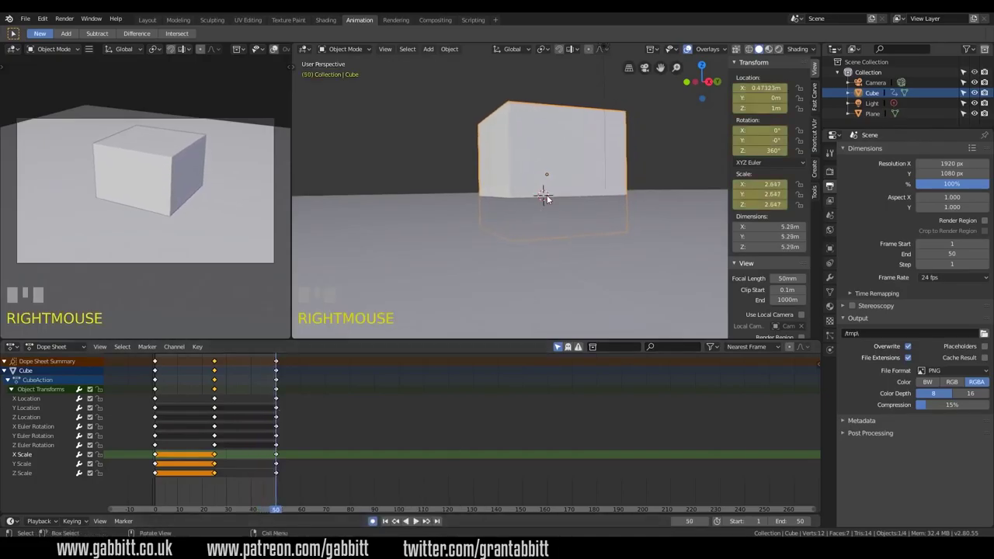
# Step: At frame 50 move the cube straight up above the floor and confirm, auto-keying the rise
pyautogui.press('g')
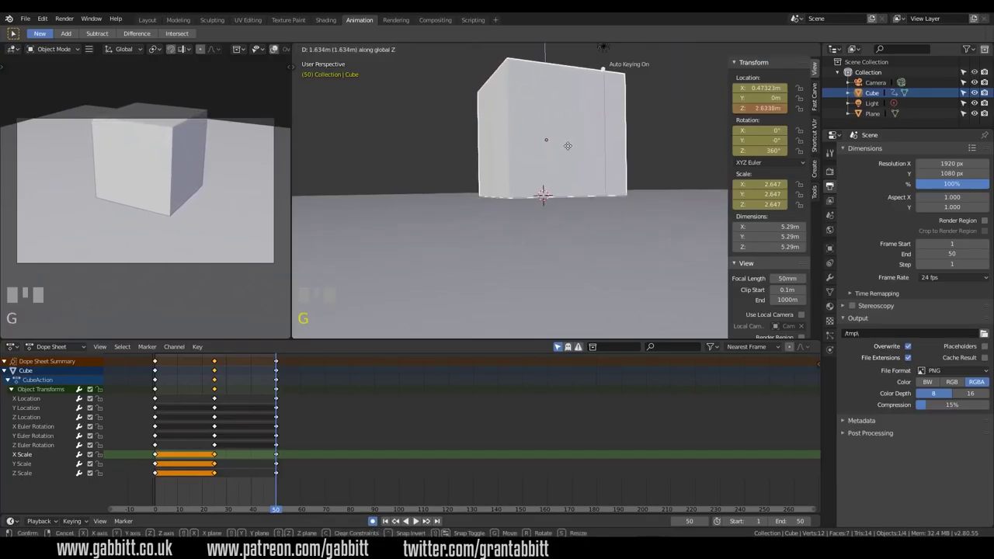
pyautogui.click(572, 151)
# Step: Review playback and adjust keyframes around frame 37 between the hold and the final growth
pyautogui.moveTo(275, 413); pyautogui.dragTo(242, 425)
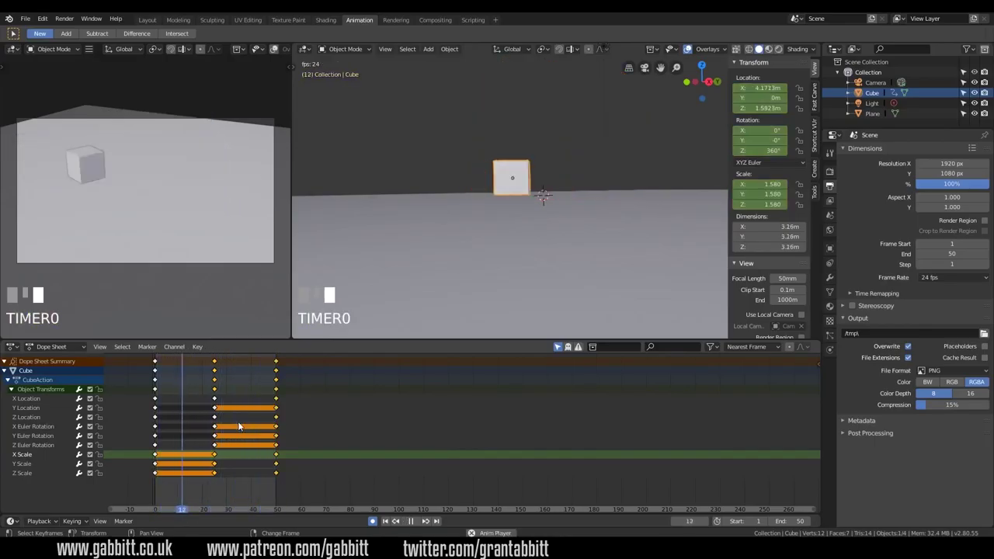
pyautogui.press('space')
pyautogui.moveTo(391, 381); pyautogui.dragTo(159, 489)
pyautogui.press('g')
pyautogui.press('g')
pyautogui.press('space')
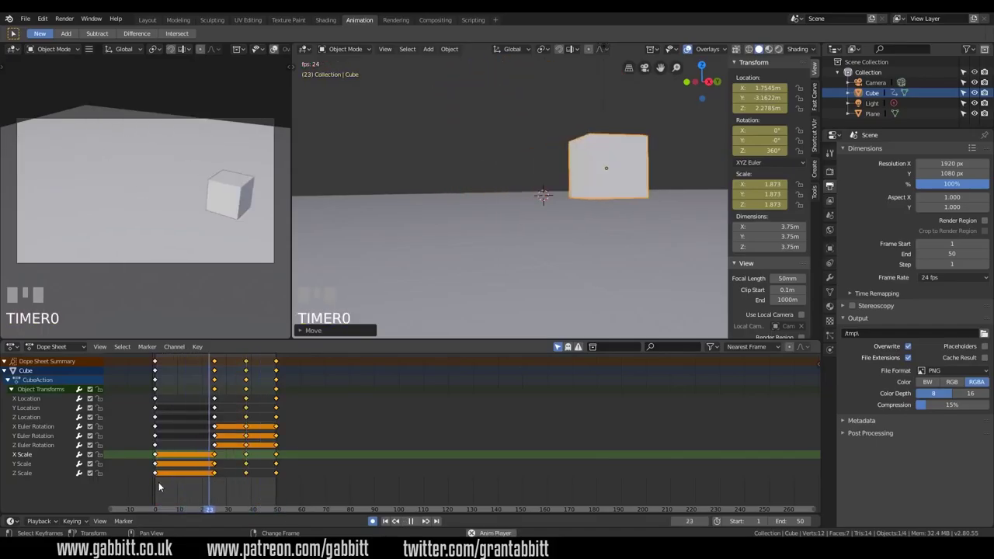
pyautogui.press('space')
# Step: Add and position an extra keyframe around frame 43 (scale about 2.33), then resume playback
pyautogui.moveTo(268, 420); pyautogui.dragTo(414, 372)
pyautogui.press('g')
pyautogui.press('g')
pyautogui.click(414, 371)
pyautogui.press('space')
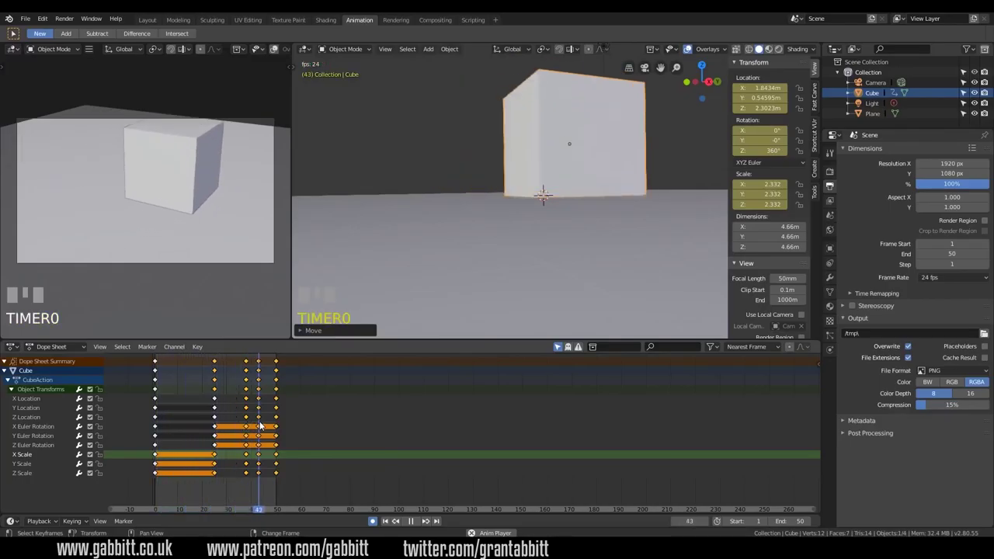
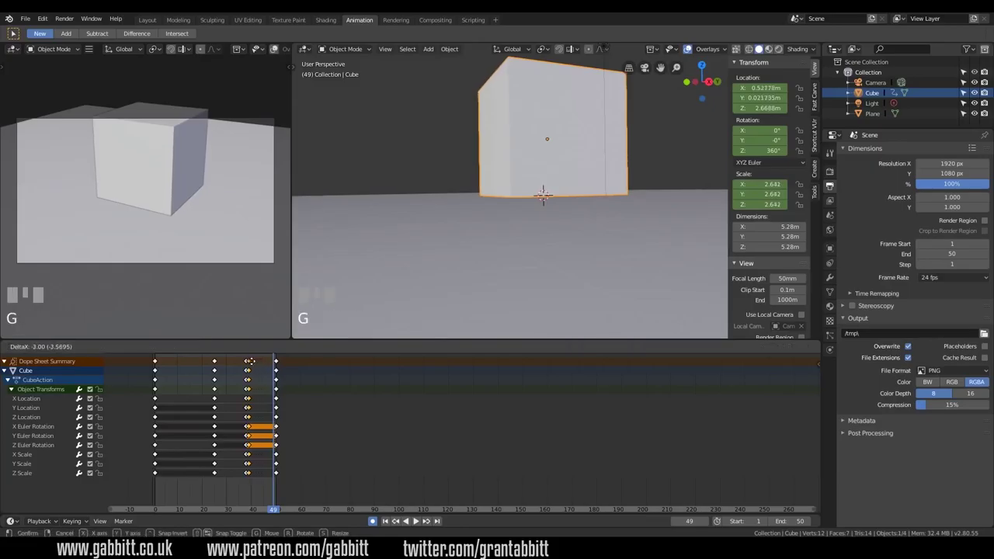
# Step: Confirm the slid late keyframes, review the timing in playback, stop and undo once
pyautogui.click(256, 364)
pyautogui.press('space')
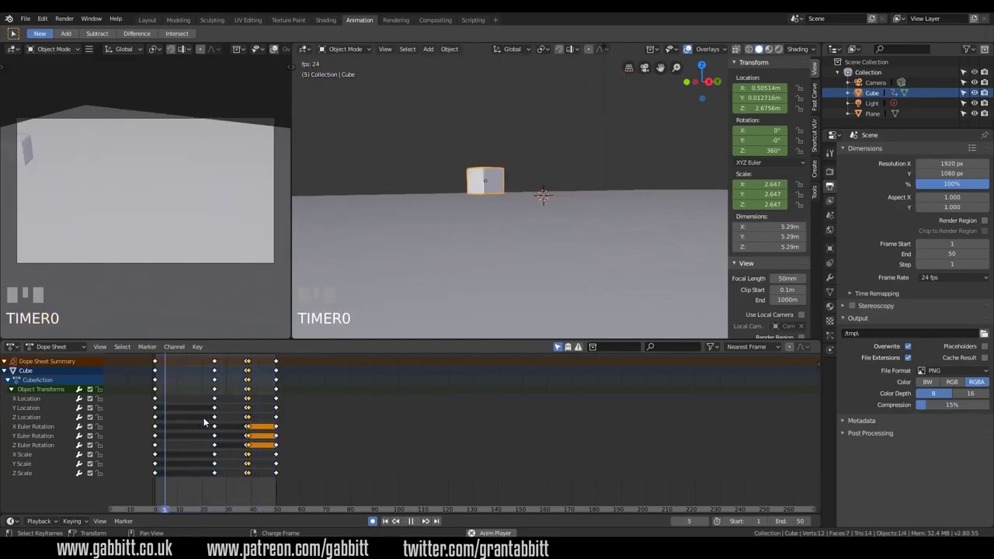
pyautogui.press('space')
pyautogui.press('ctrl+z')
# Step: Show the Render Properties with Eevee engine and 64 render / 16 viewport samples
pyautogui.press('space')
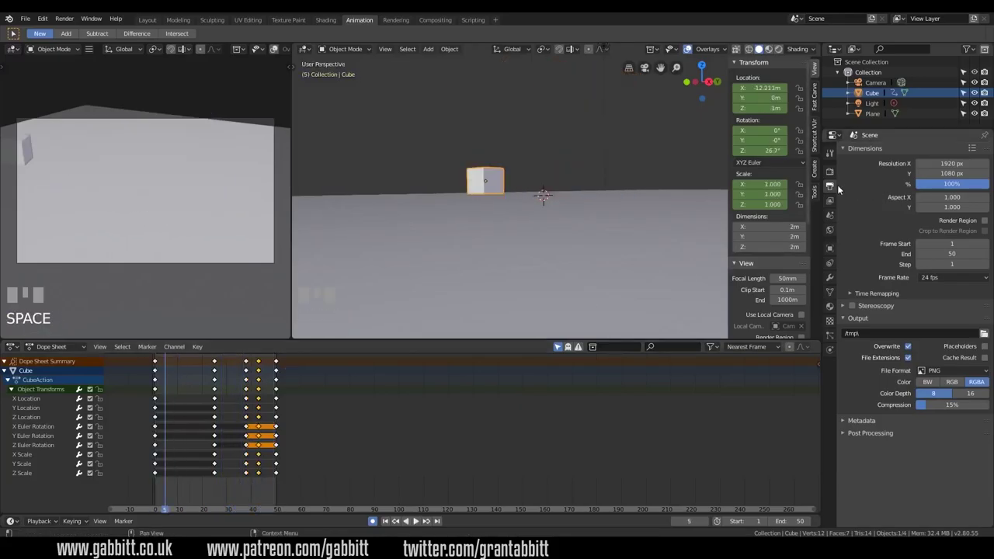
pyautogui.click(836, 179)
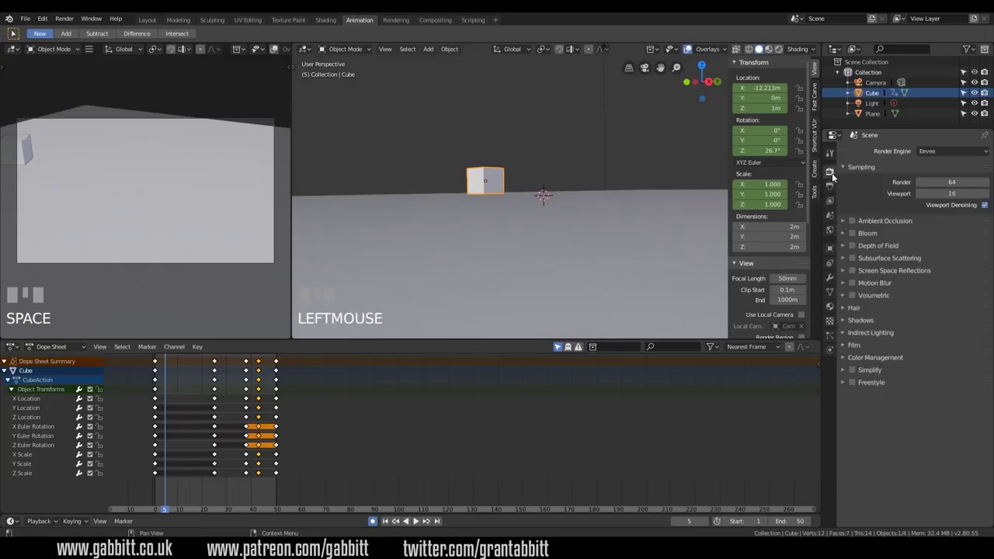